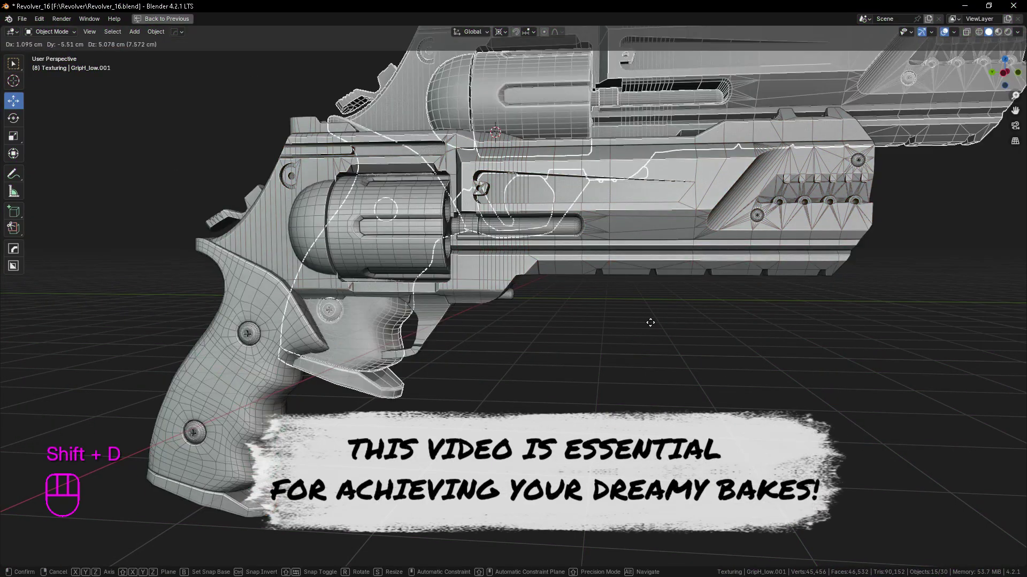
Step: Move the parts into Rev_high and batch-rename all twelve from _low.001 to _high
key(m)
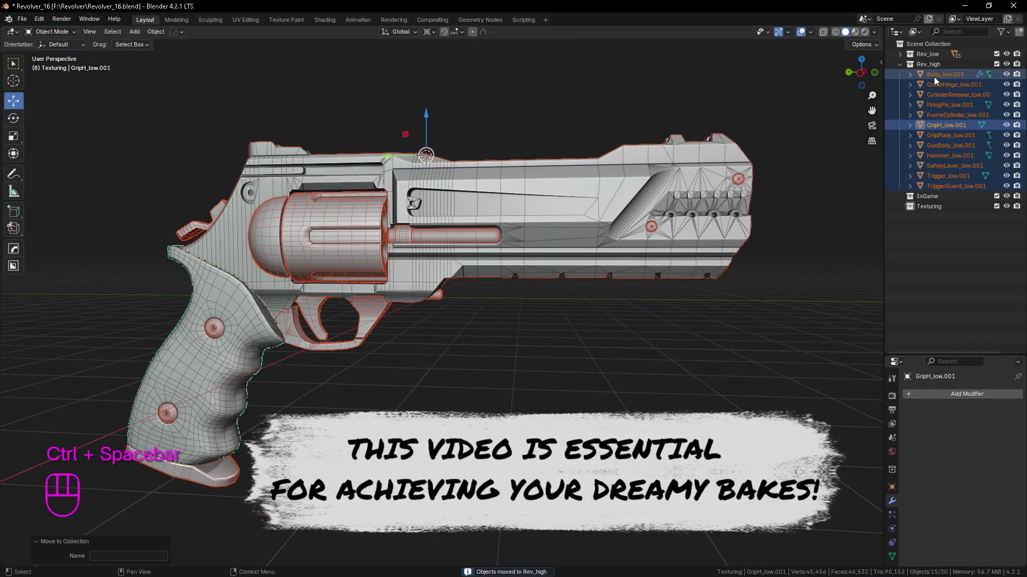
click(998, 66)
click(999, 57)
double_click(998, 65)
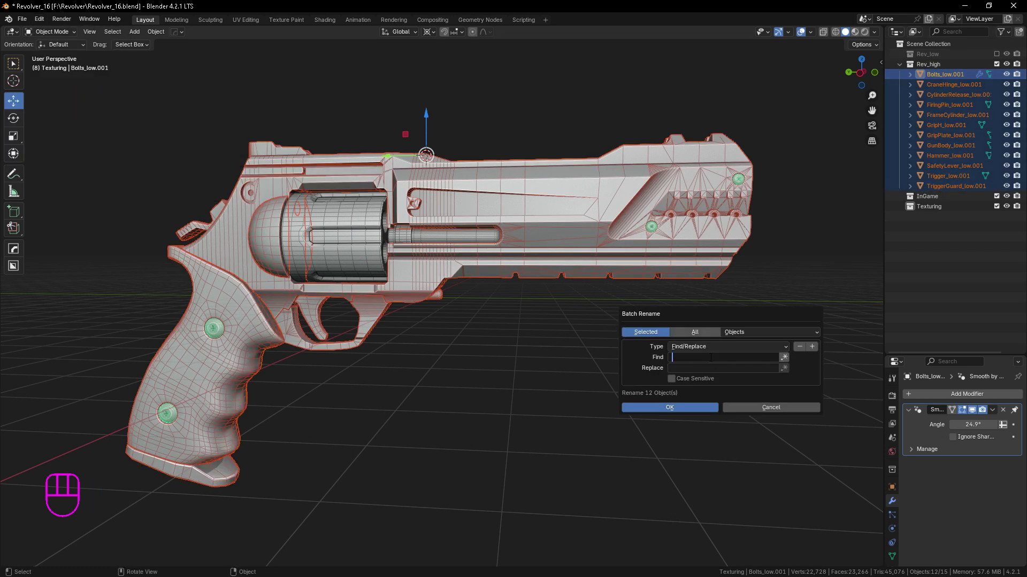
key(KP_0)
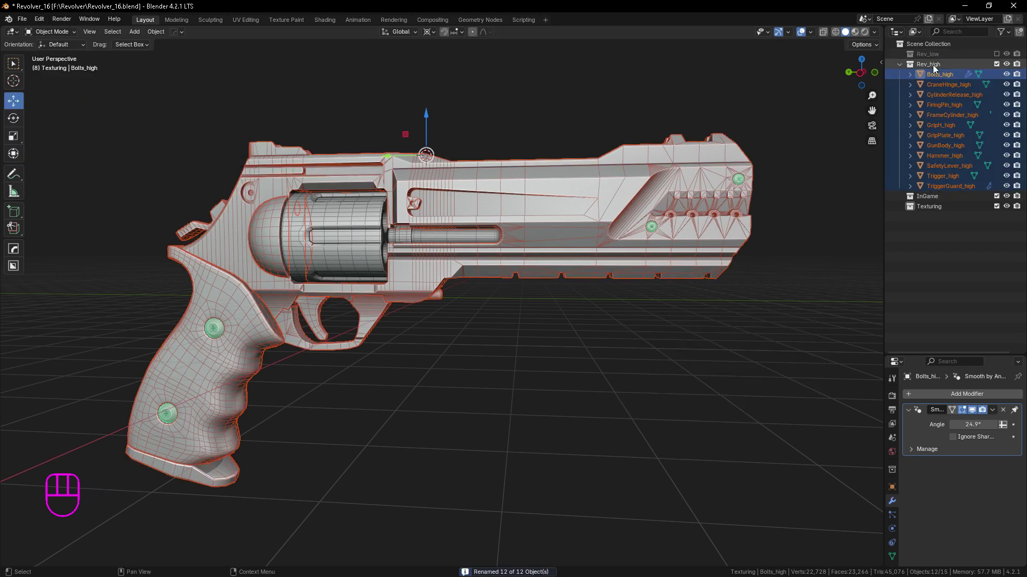
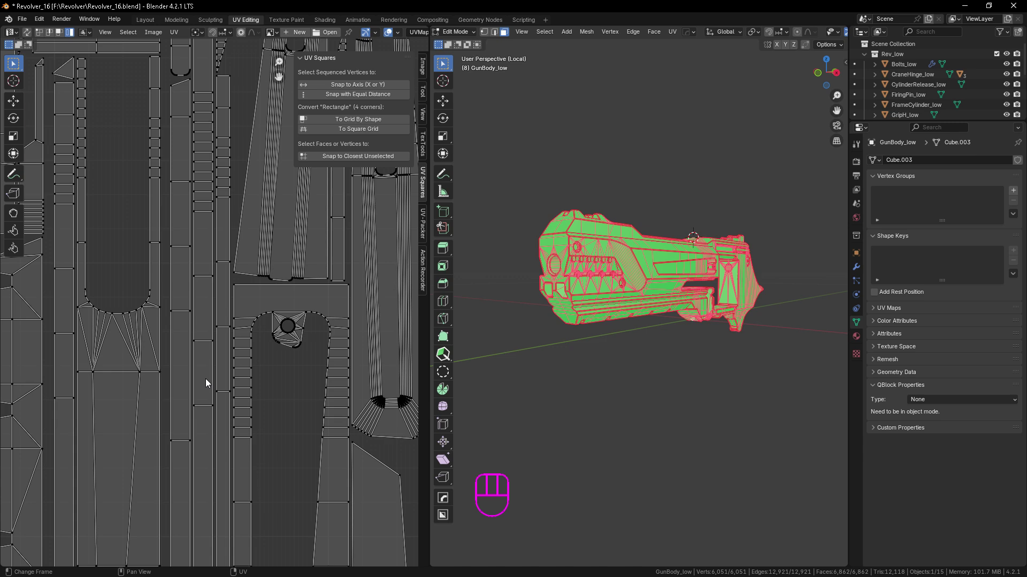
Step: Rotate the long narrow gun-body UV strip by 90 degrees and review the whole layout
click(353, 136)
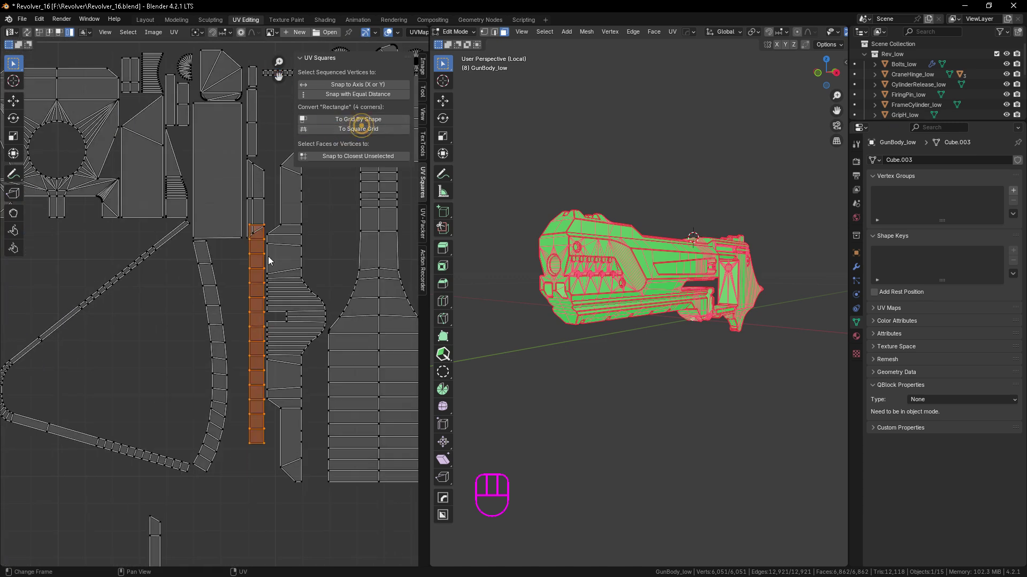
drag(353, 126, 296, 500)
key(r)
key(r)
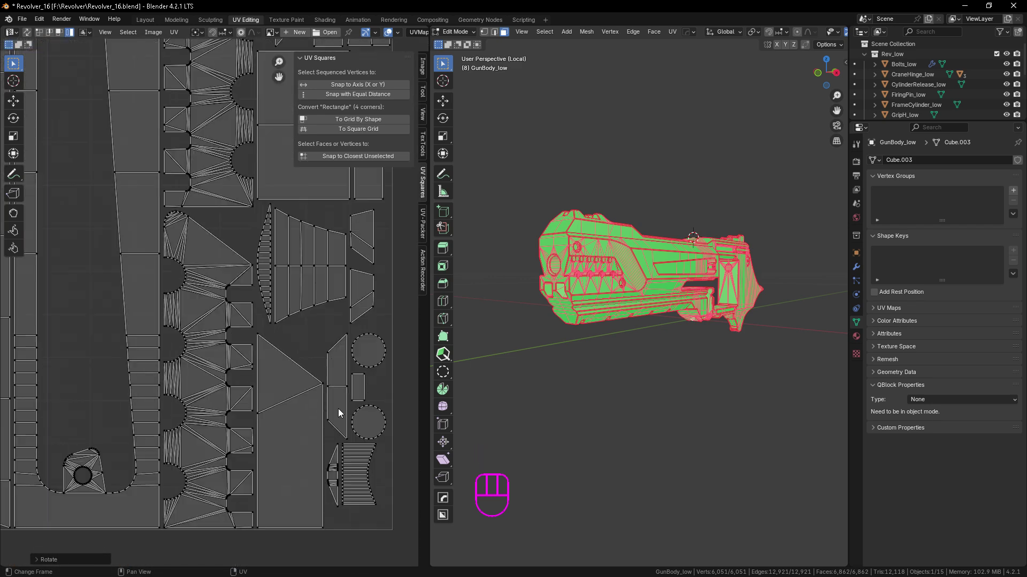
key(KP_2)
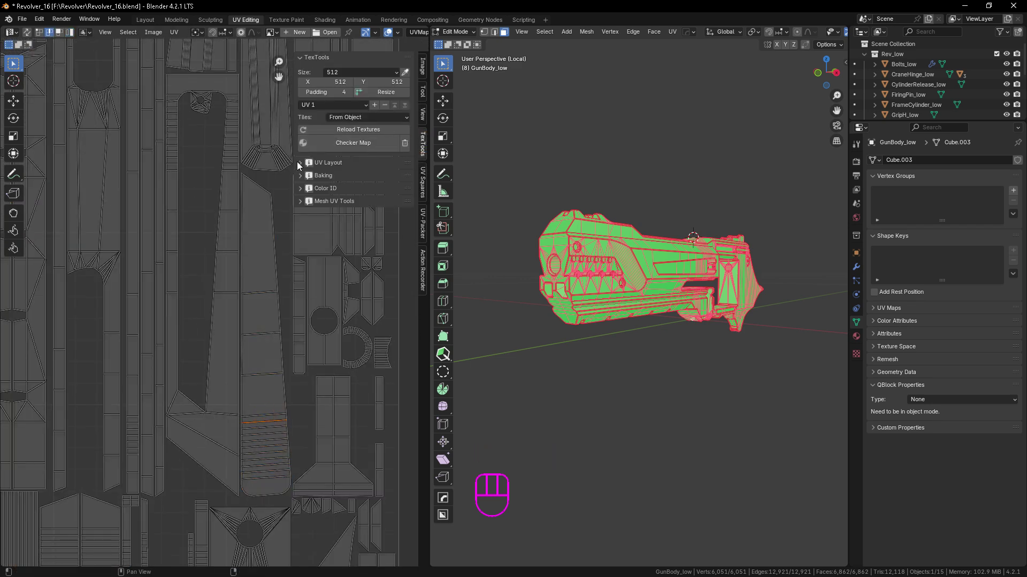
drag(356, 195, 183, 182)
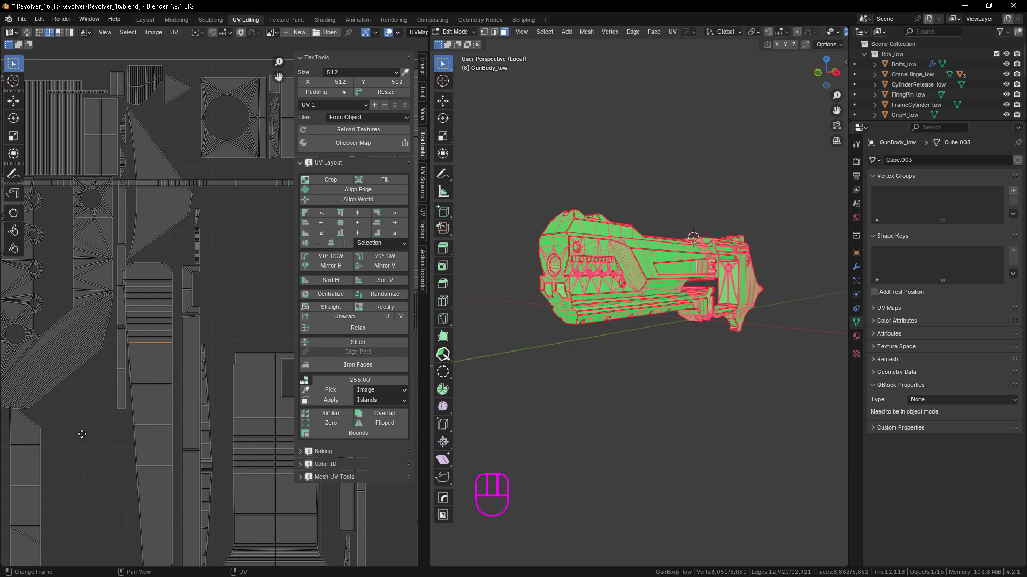